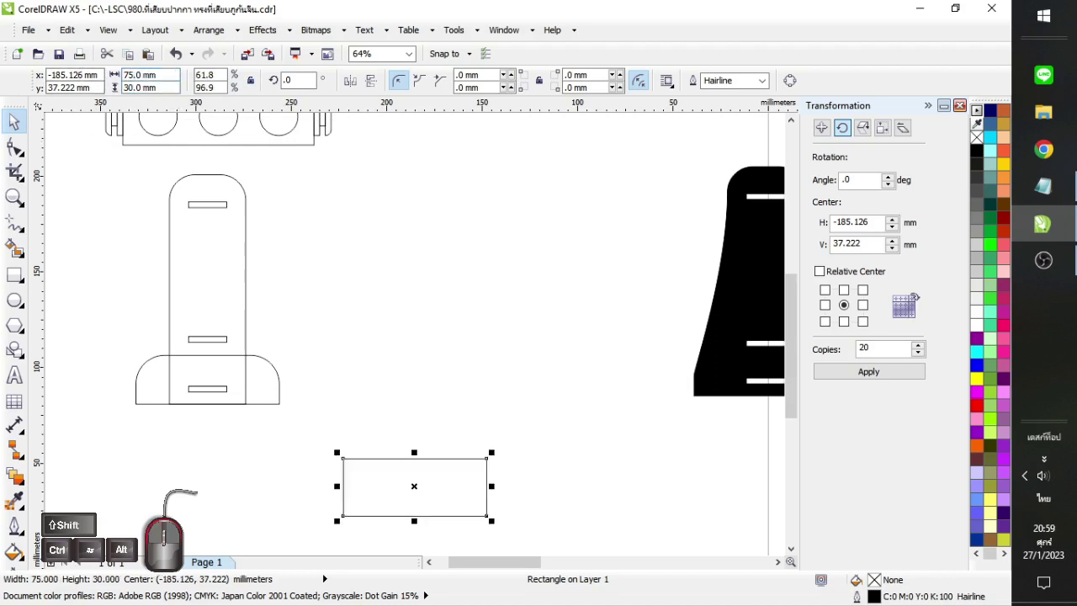
Draw a 20 mm circle inside the shelf rectangle and duplicate it along the piece
click(267, 147)
click(411, 482)
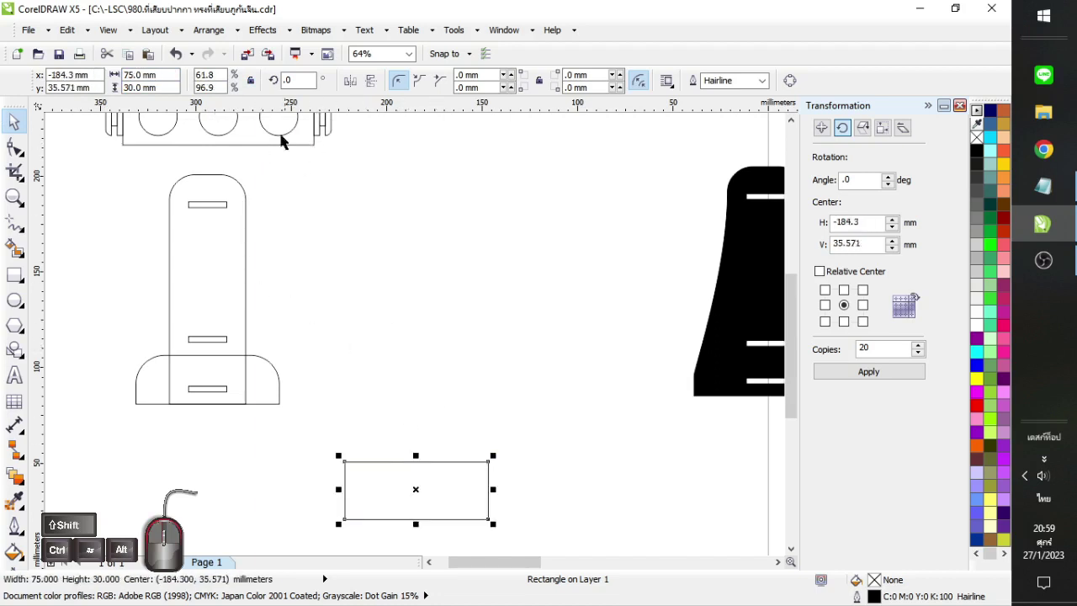
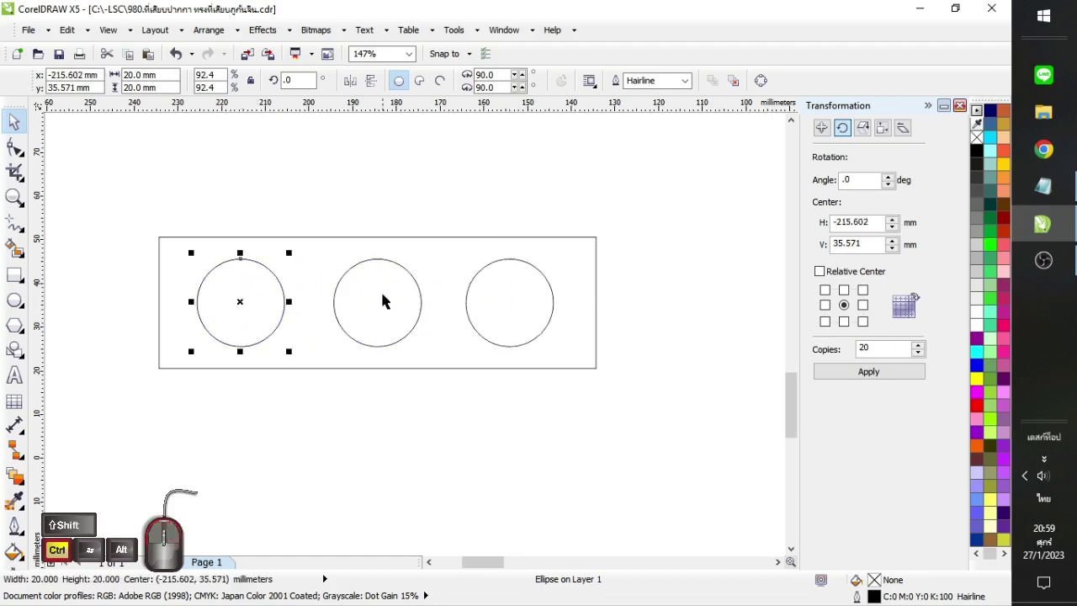
Combine the three holes into one curve and centre them in the shelf via Align and Distribute
click(472, 310)
click(495, 85)
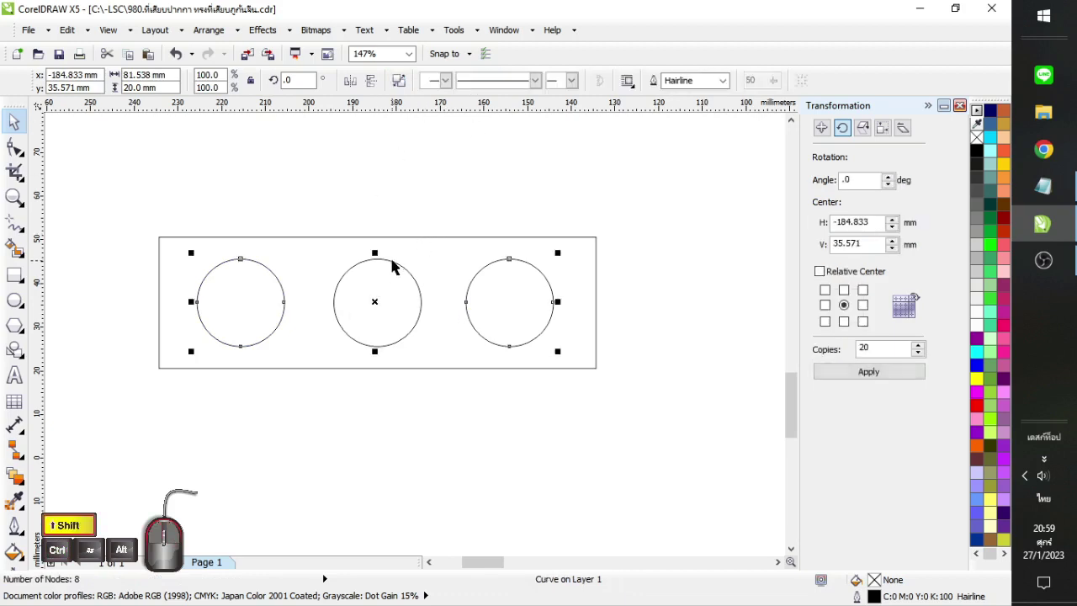
click(398, 261)
click(655, 77)
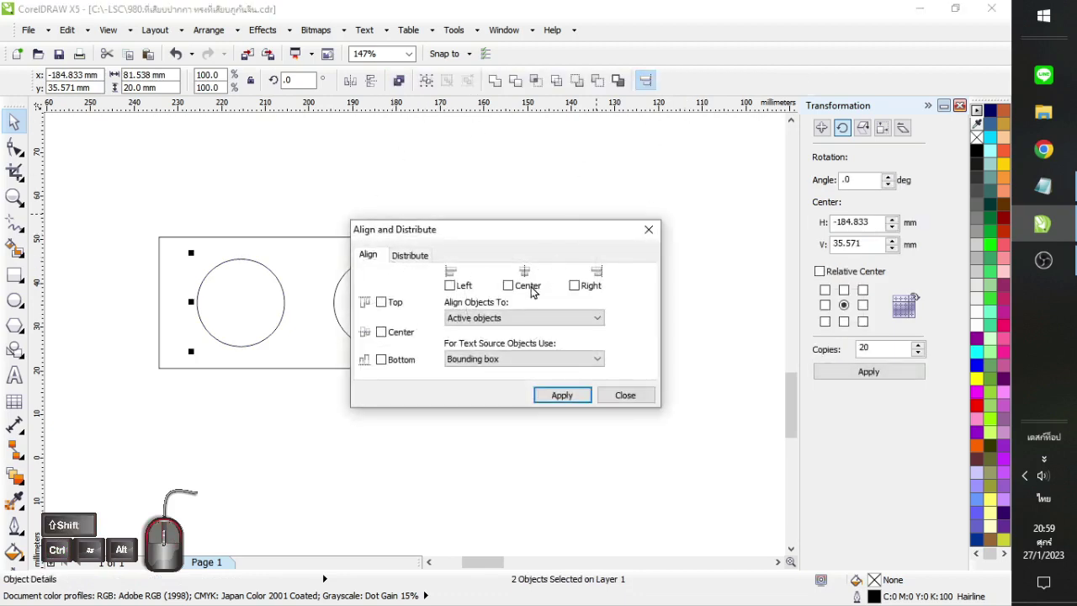
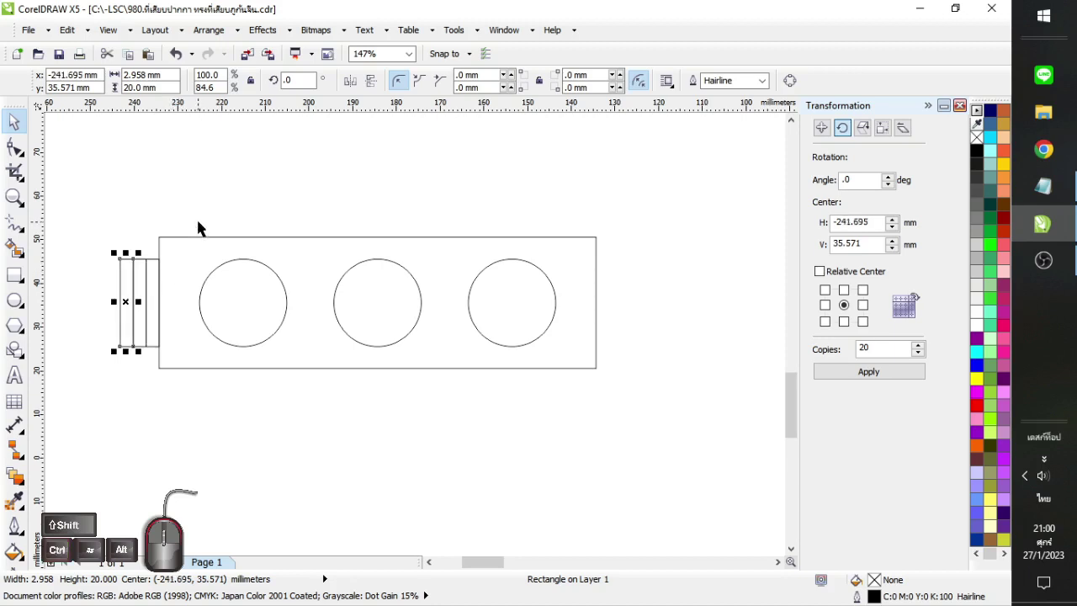
Set the slot rectangle to 3 × 20 mm at the shelf's left end
click(145, 276)
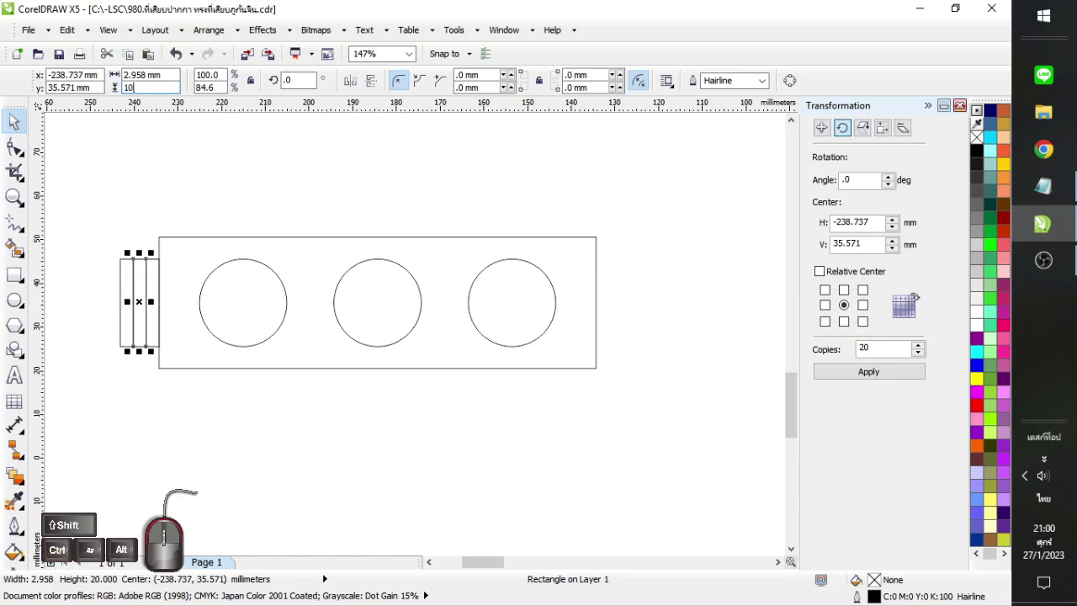
click(171, 182)
click(136, 278)
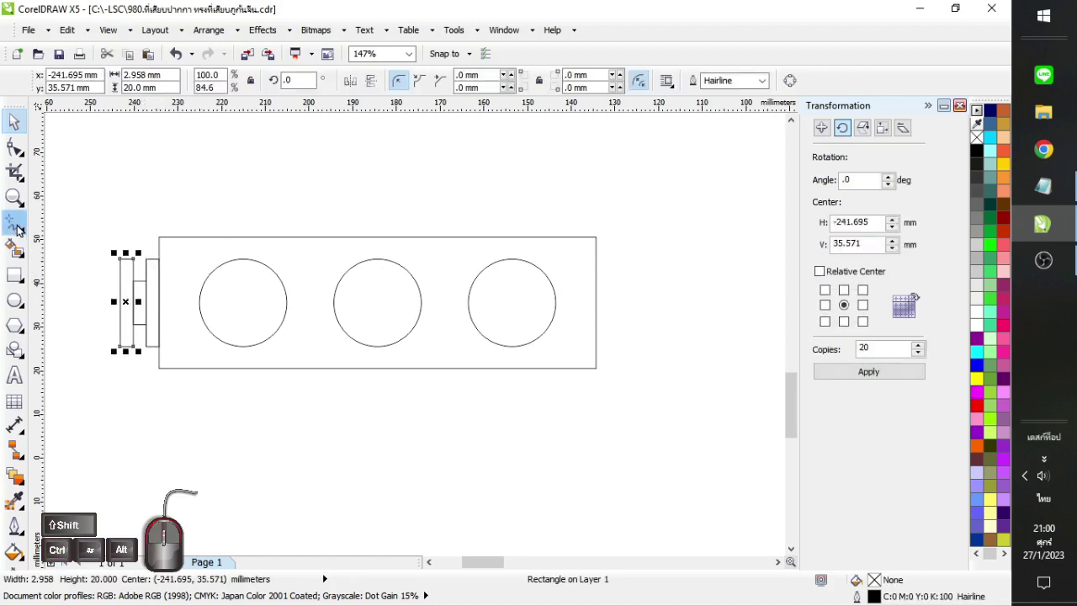
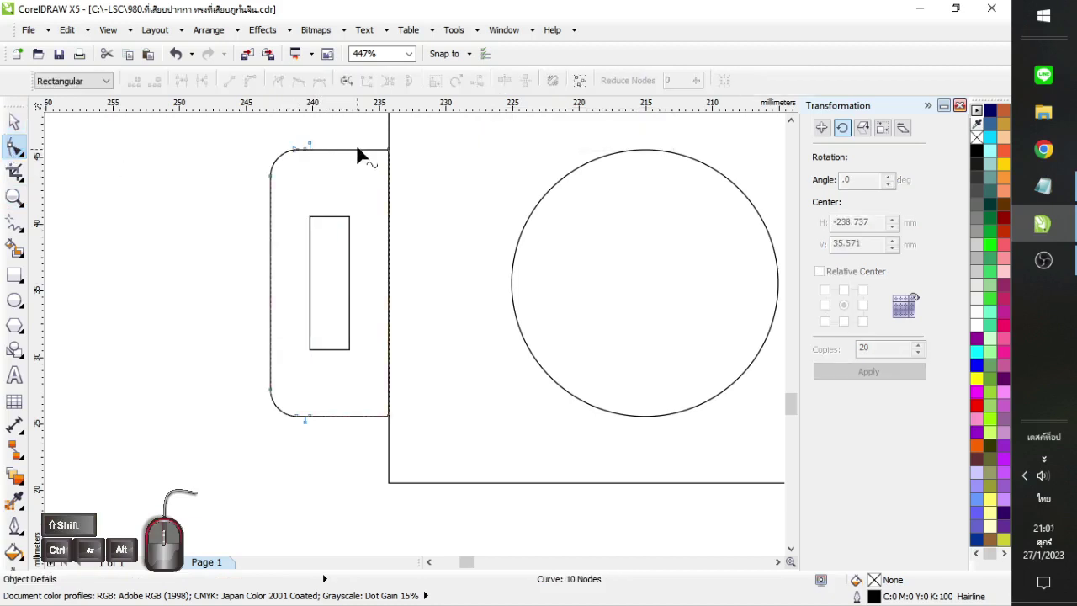
Select the tab outline nodes to mirror the rounded tab and slot to the right end
drag(357, 136, 315, 444)
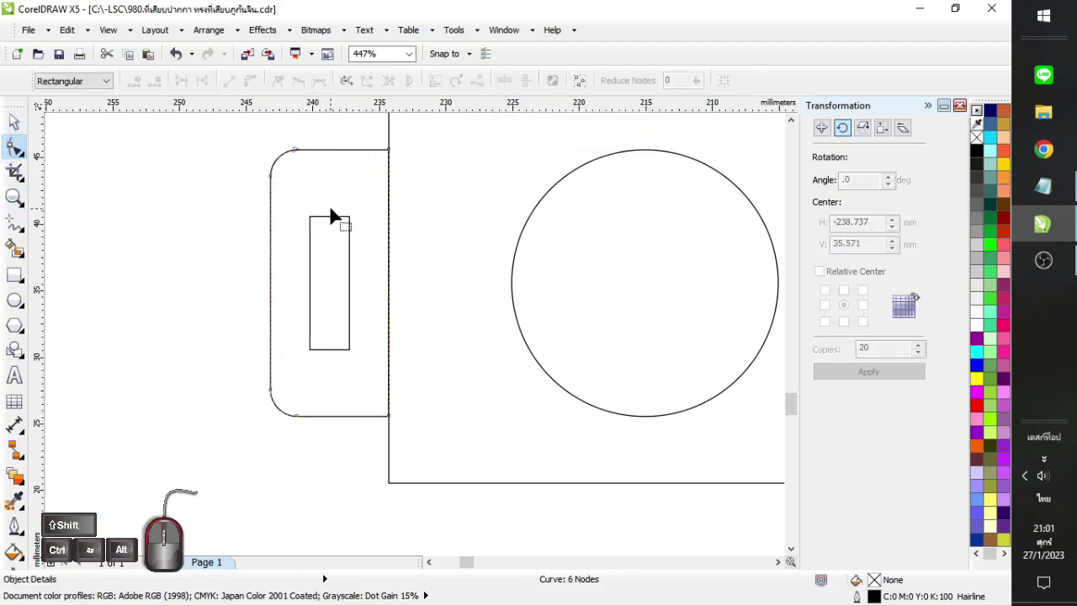
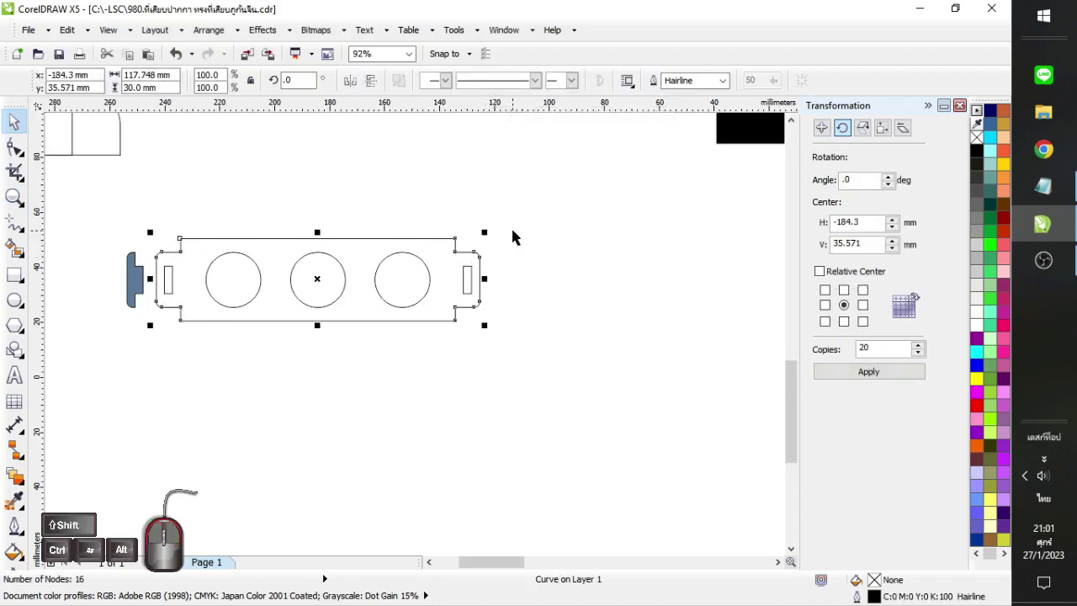
Move the slot into the right-end tab and duplicate the shelf below
click(519, 228)
drag(540, 203, 455, 342)
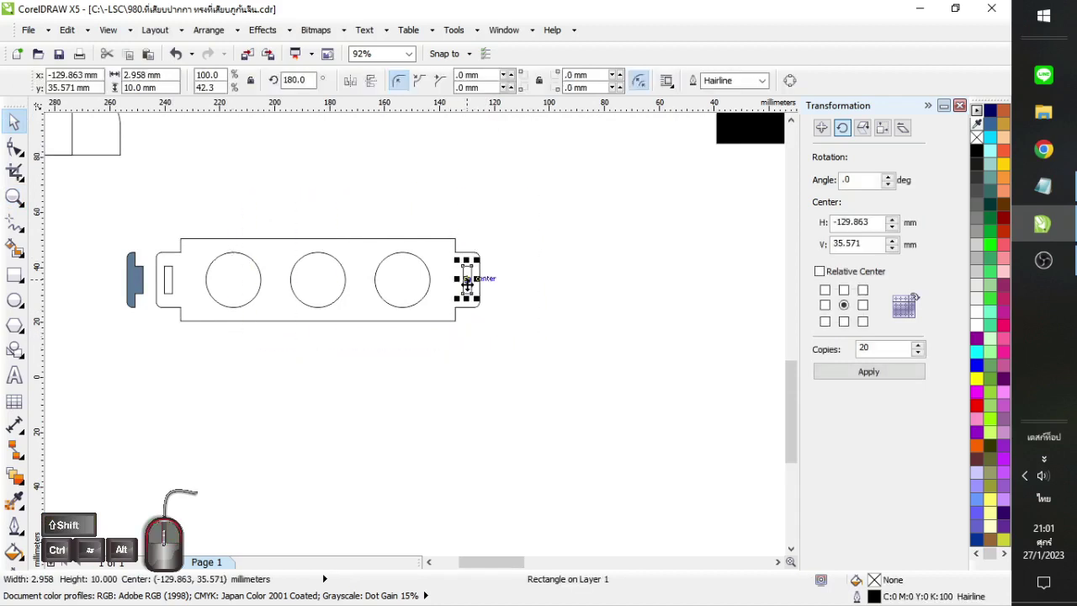
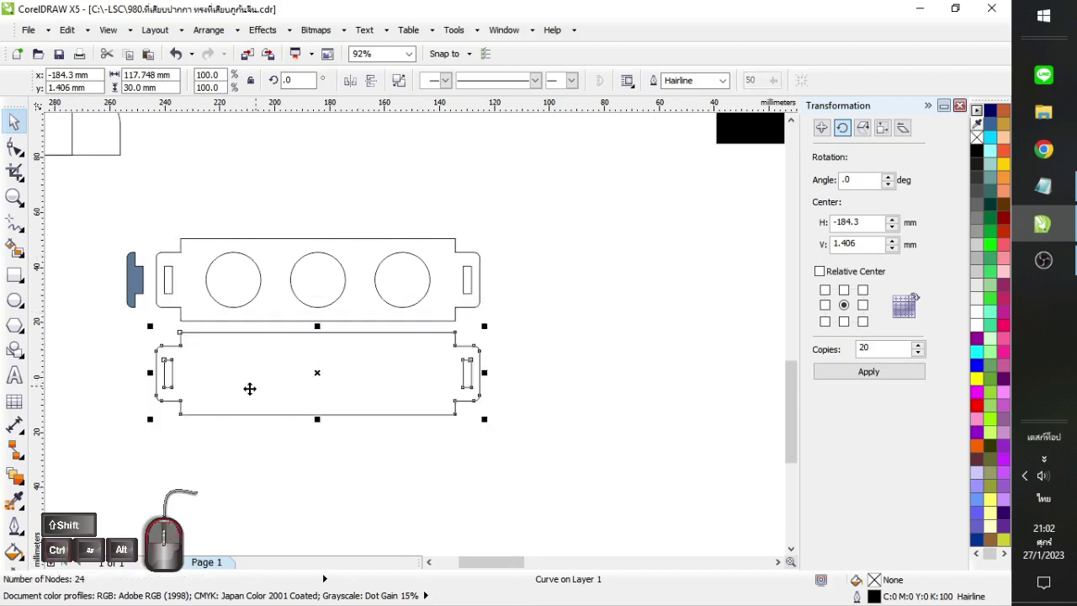
click(254, 305)
Combine the shelf outline with its holes and slots, then fill both shelves black
drag(531, 222, 145, 348)
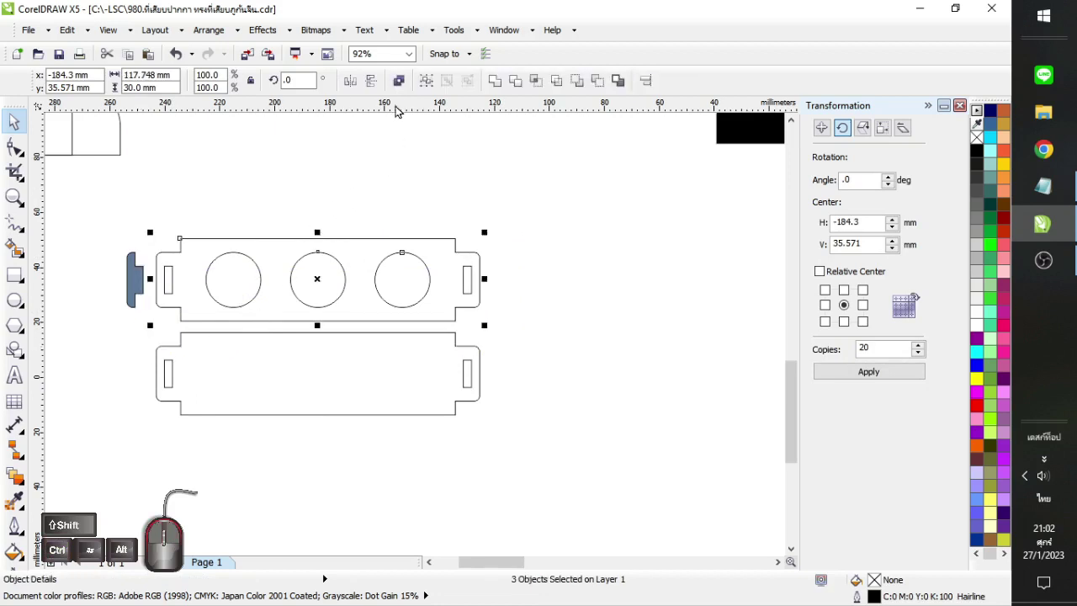
click(398, 78)
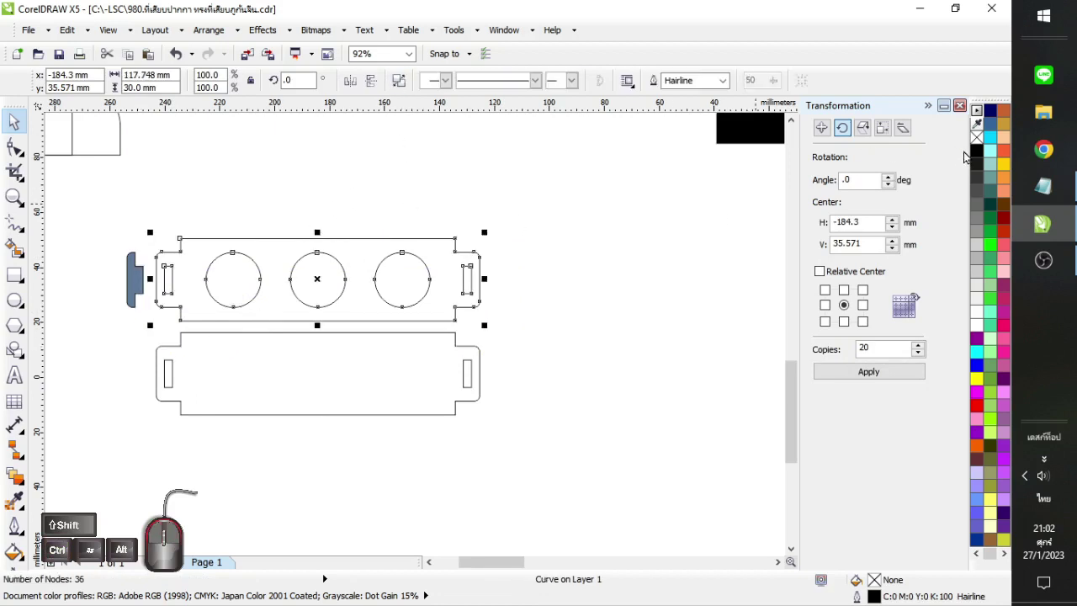
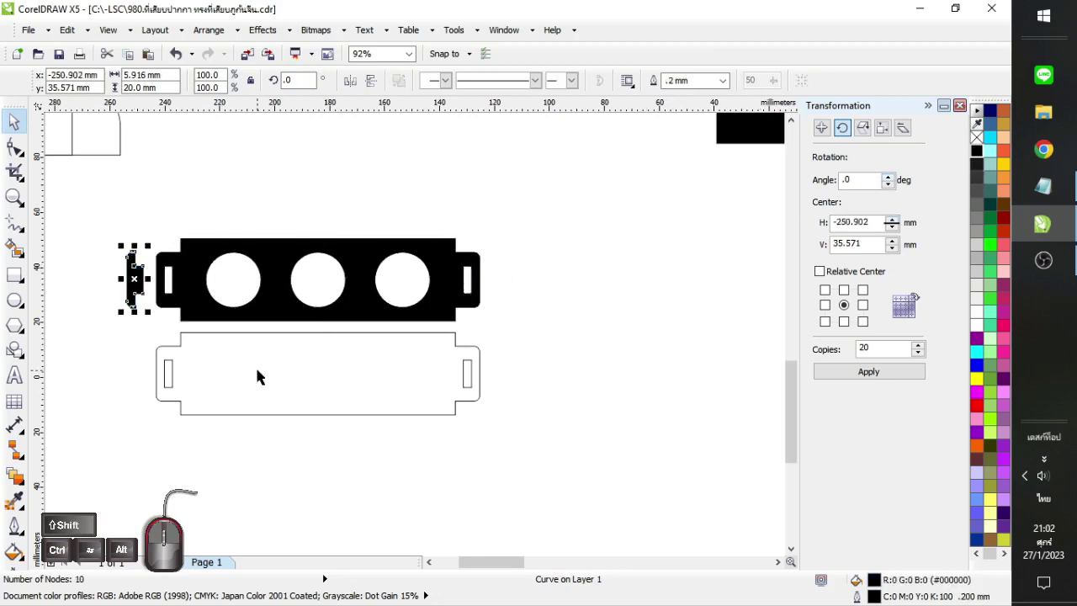
click(261, 374)
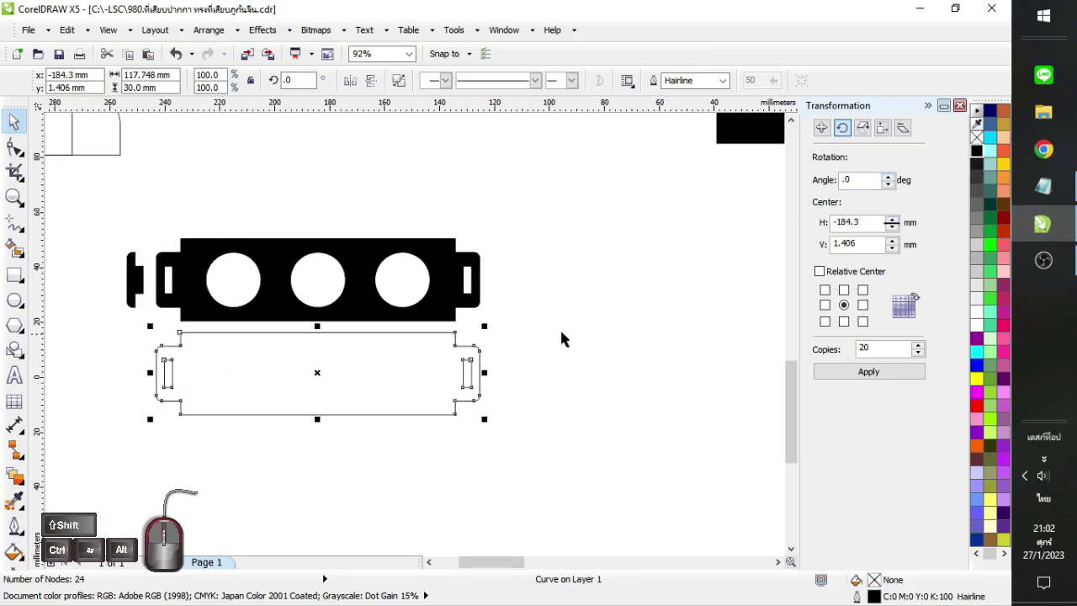
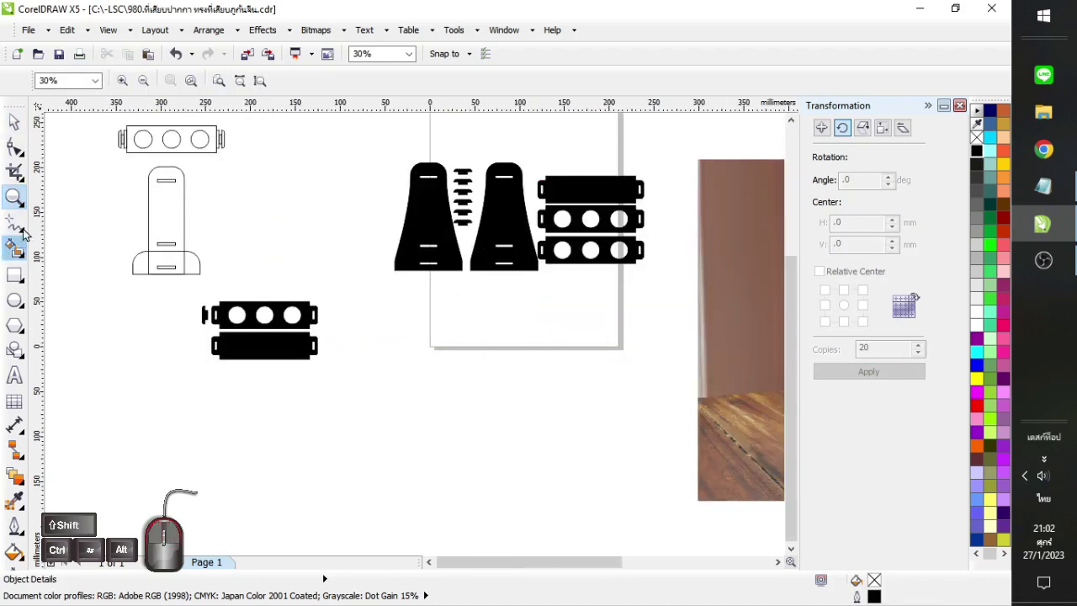
Draw a 40 × 120 mm upright rectangle with 15 mm rounded top corners
click(10, 129)
click(172, 202)
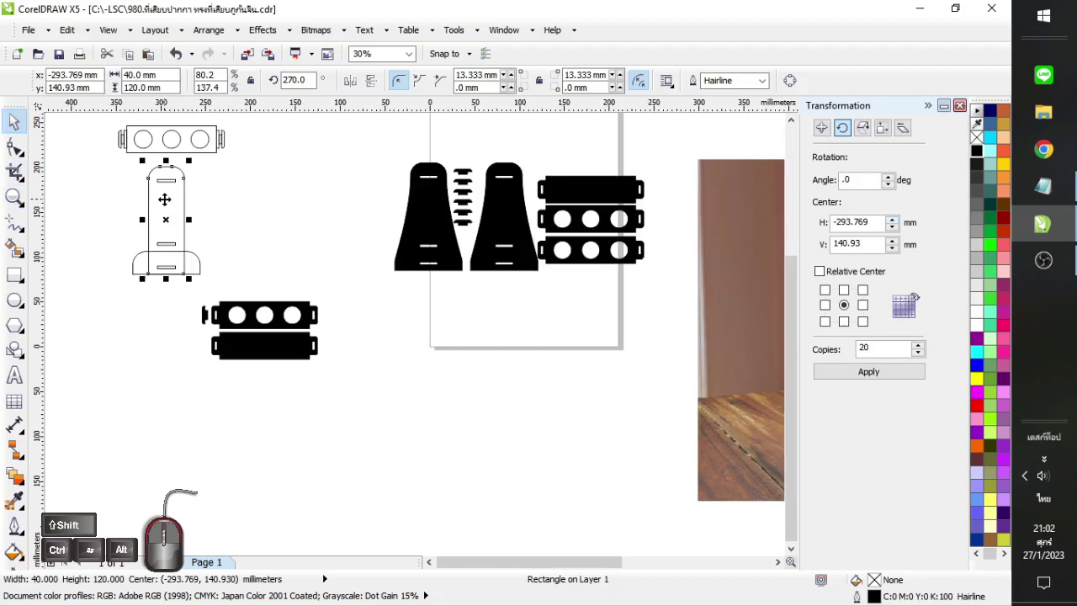
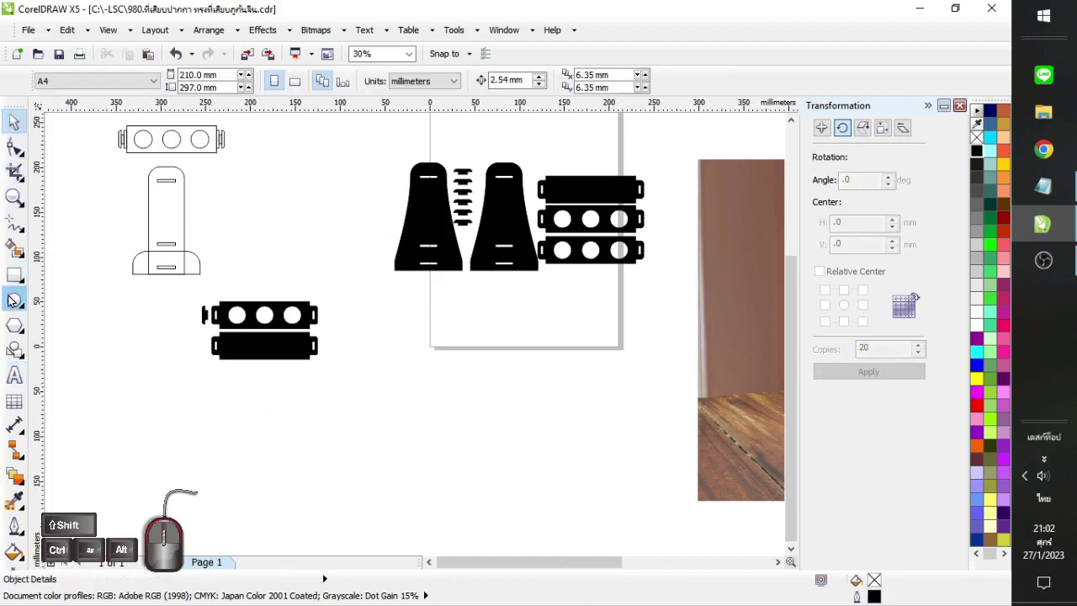
click(223, 345)
click(223, 345)
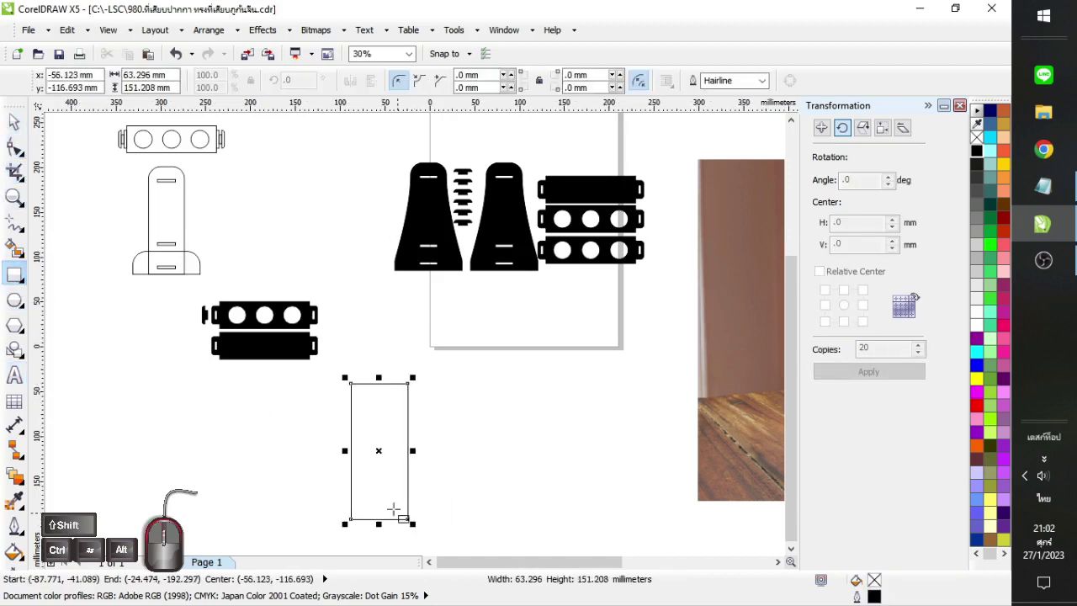
click(223, 345)
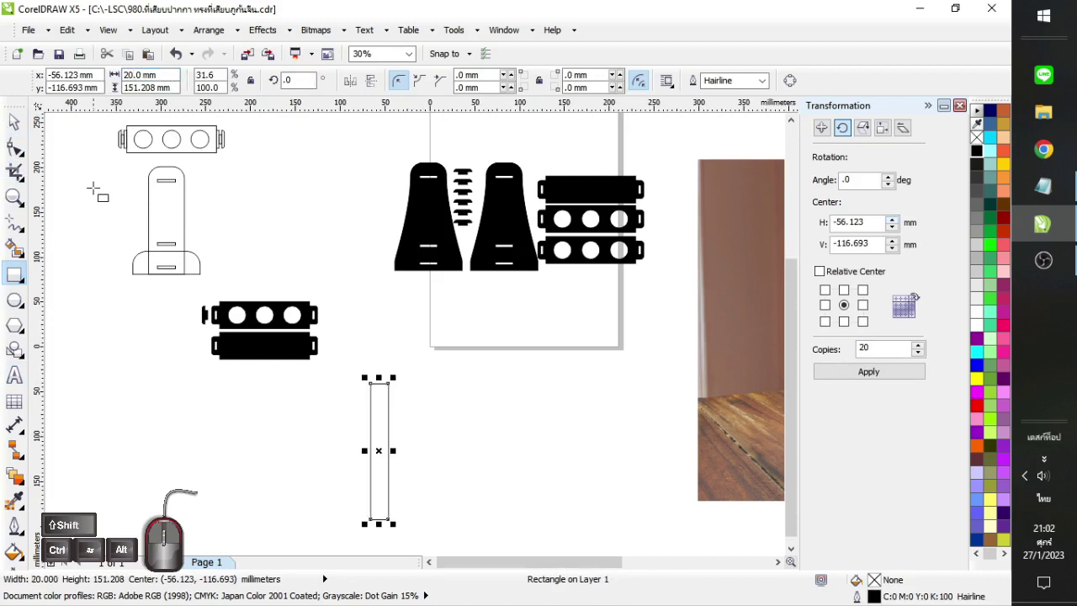
click(223, 345)
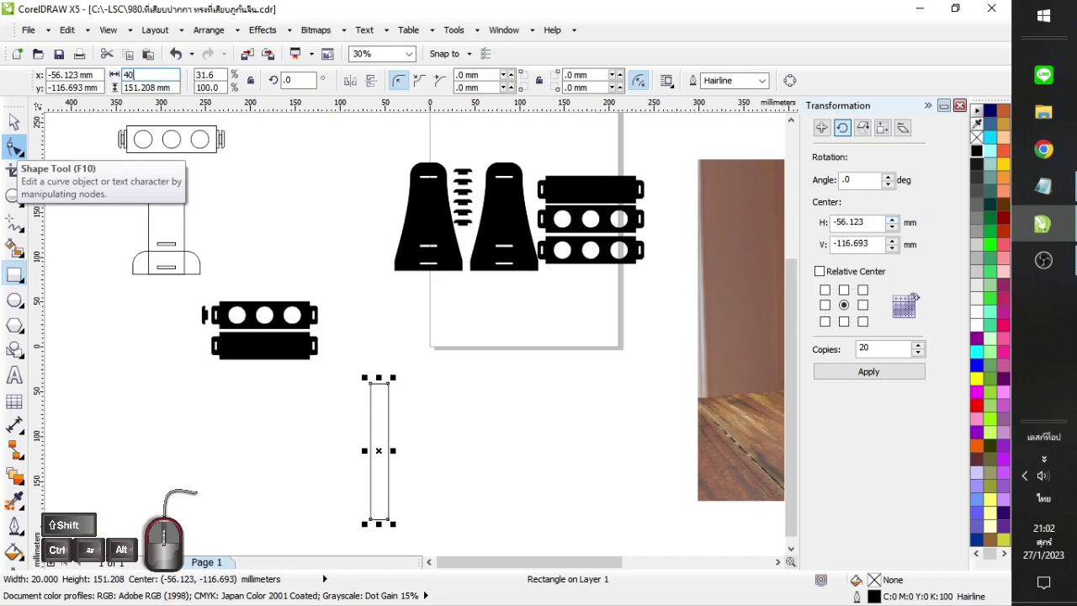
click(223, 345)
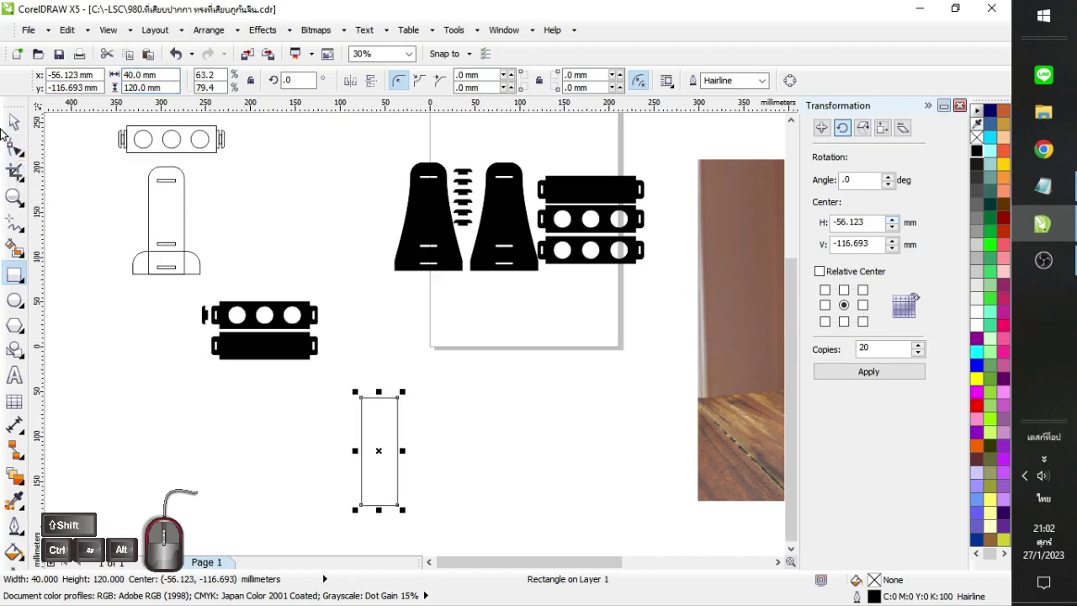
click(223, 345)
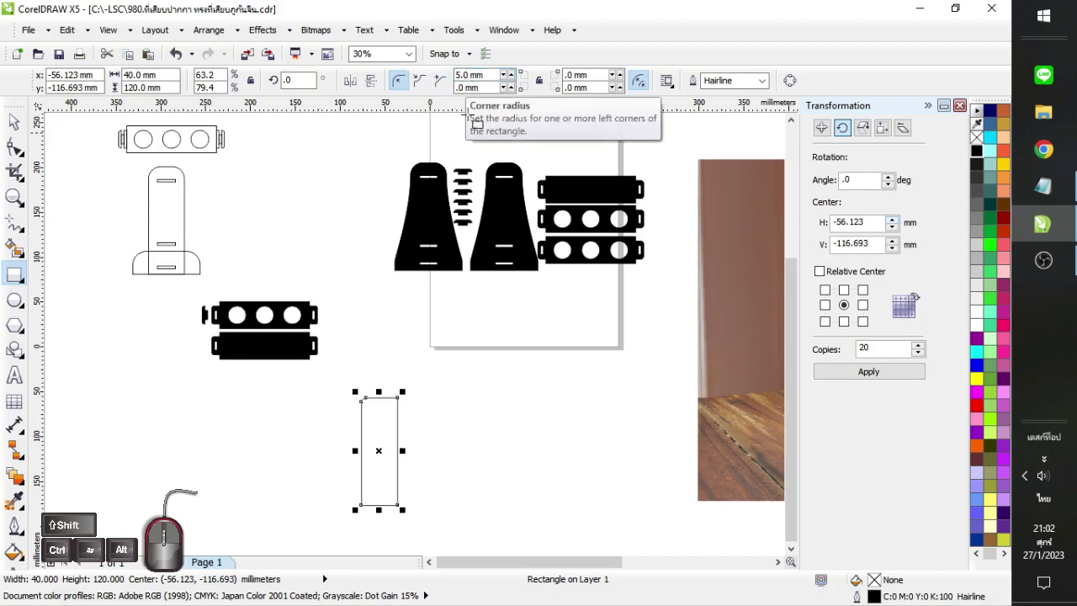
click(223, 344)
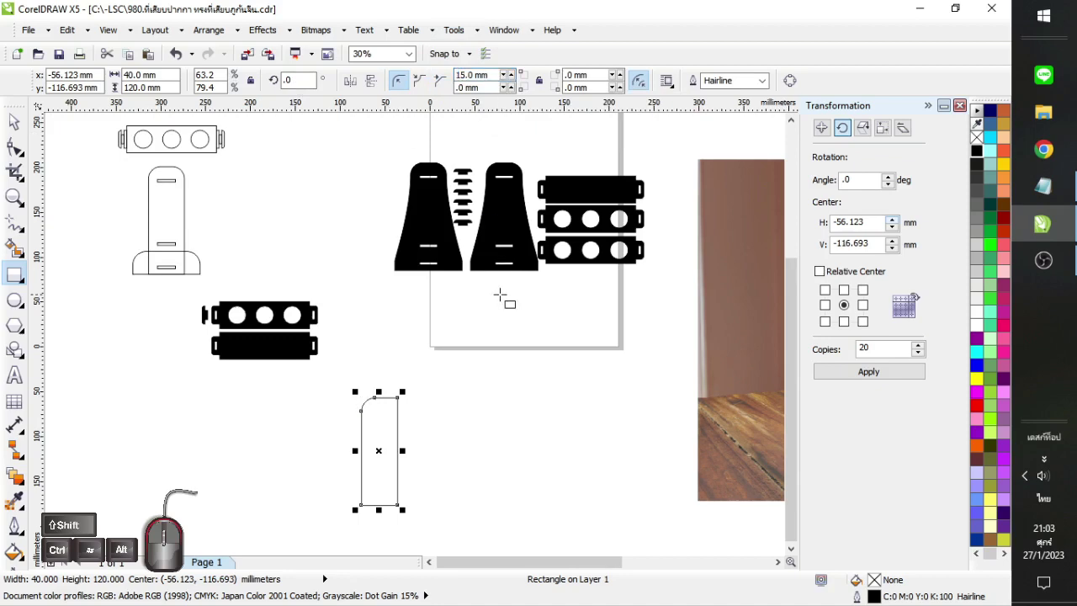
click(223, 345)
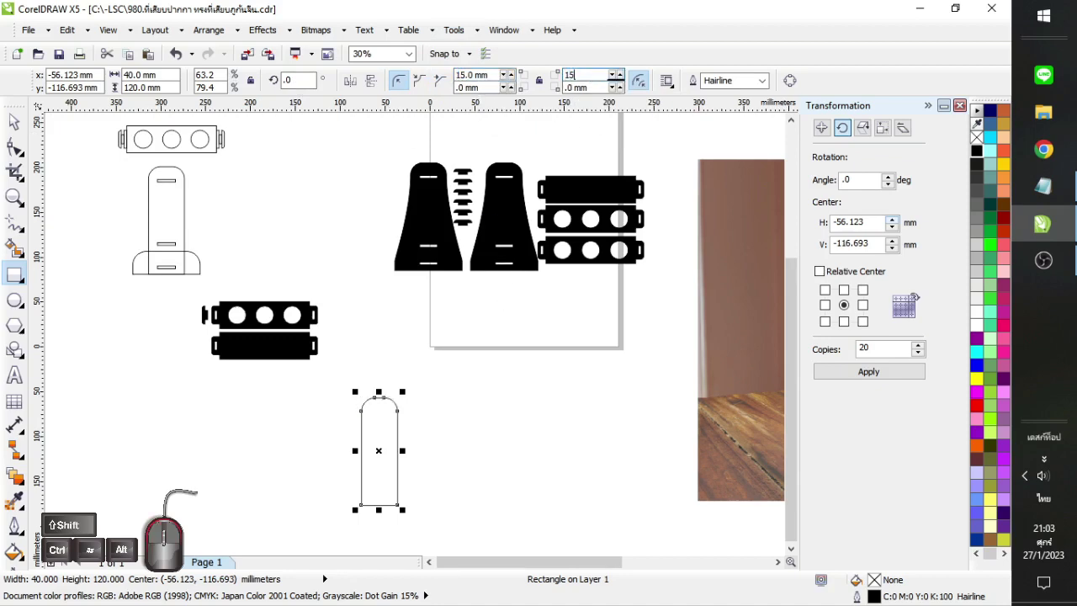
click(223, 344)
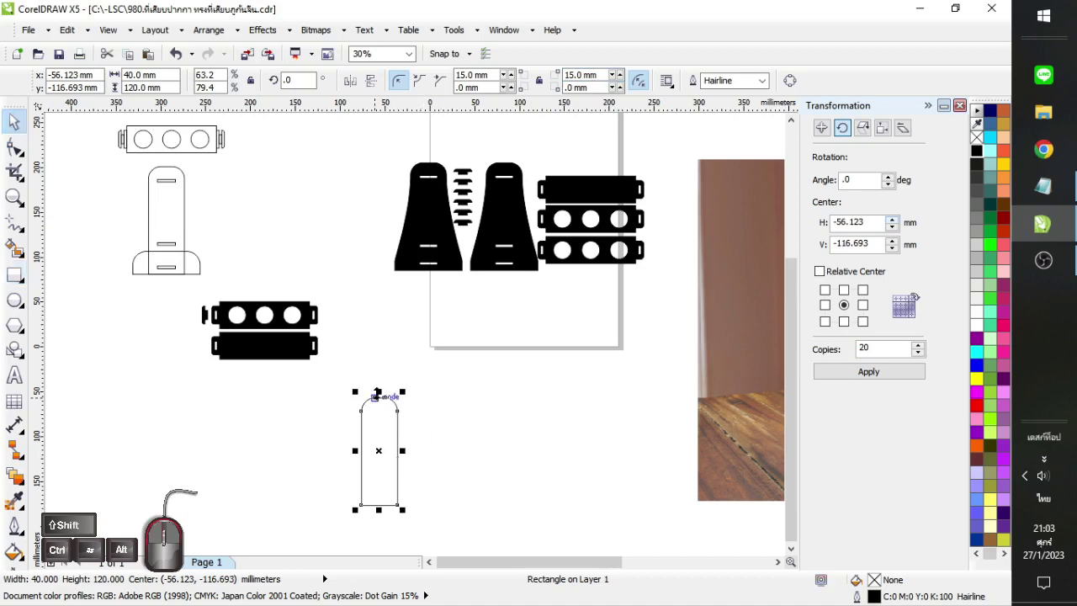
Add a 75 mm-wide base rectangle and weld it with the upright into one outline
click(223, 345)
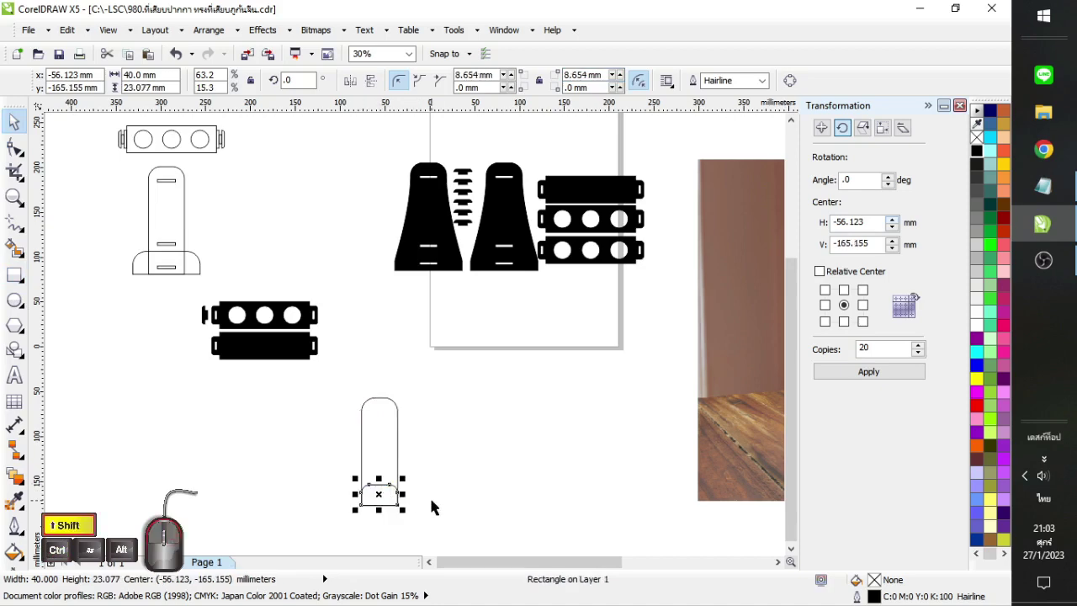
click(223, 345)
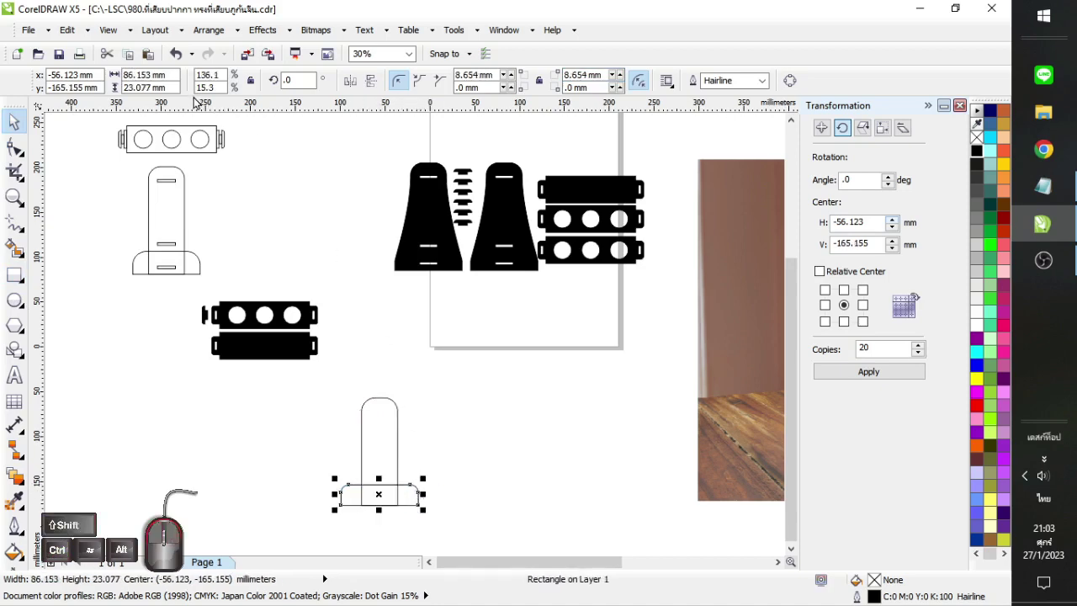
click(223, 345)
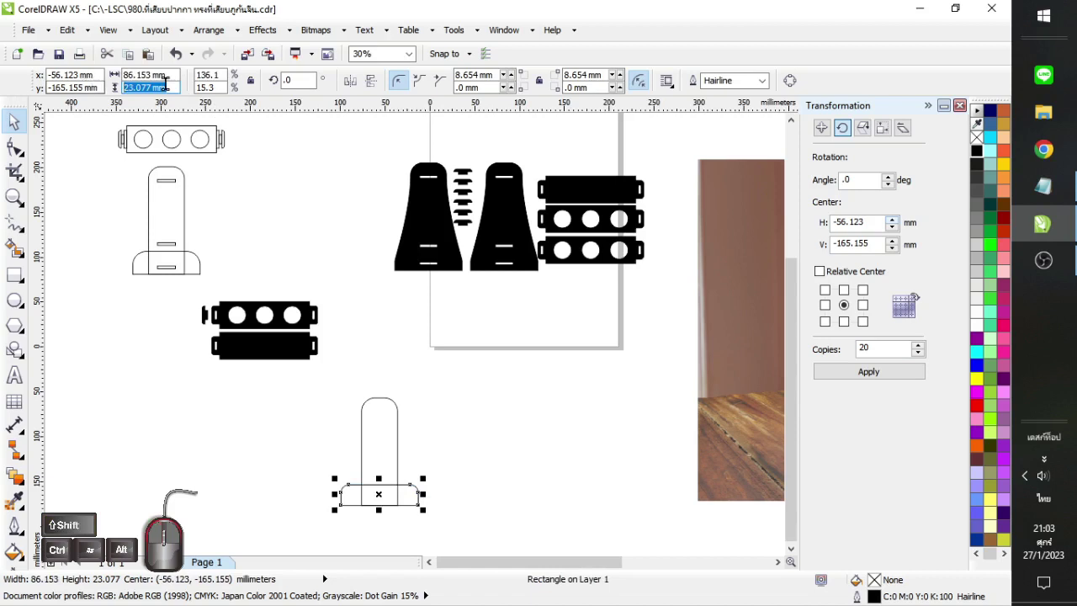
click(223, 345)
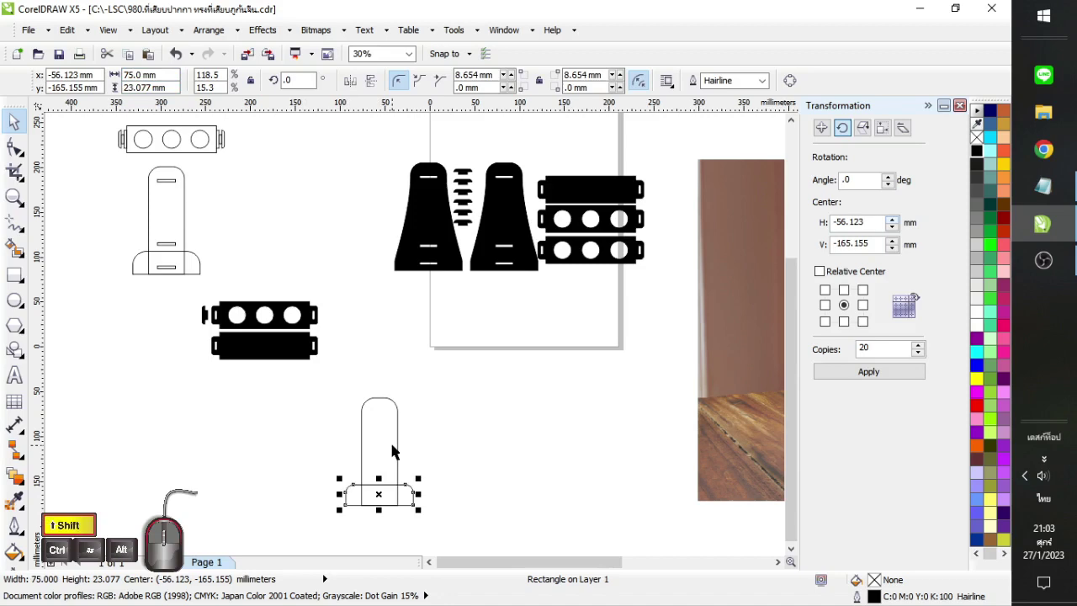
click(397, 448)
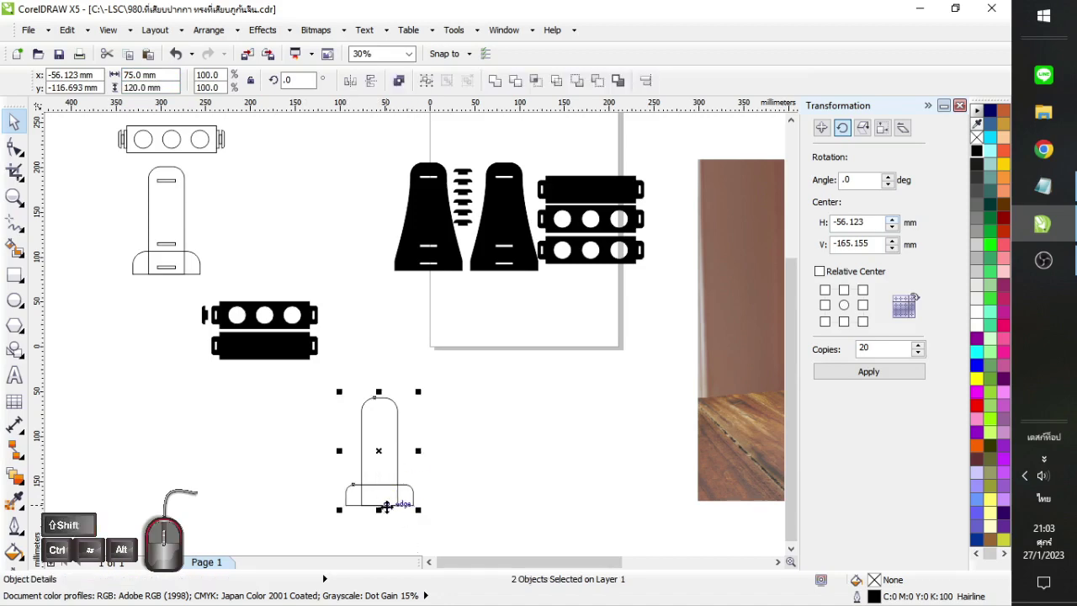
click(498, 83)
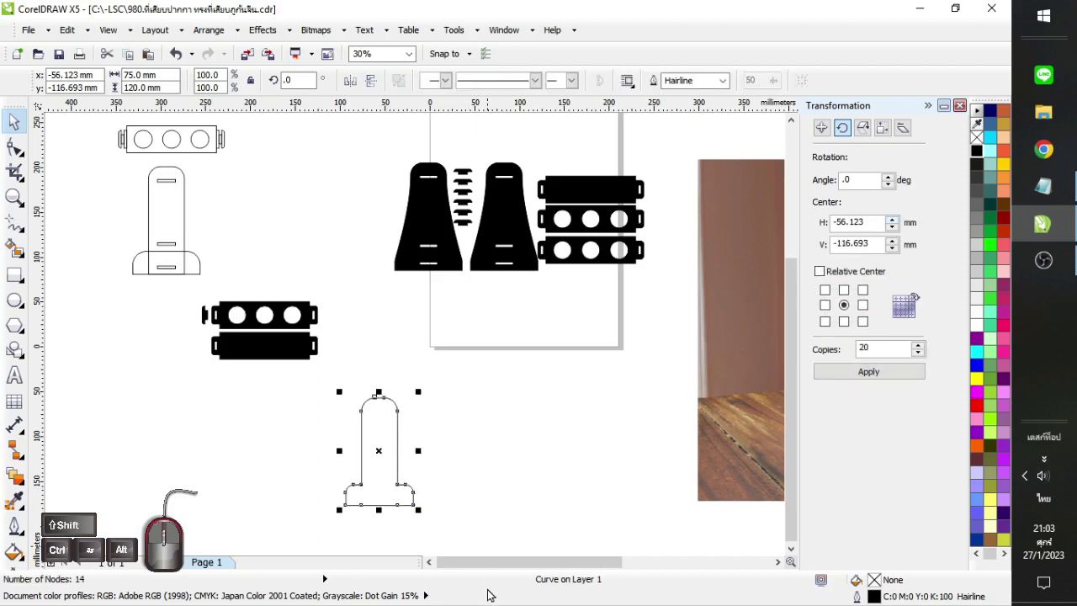
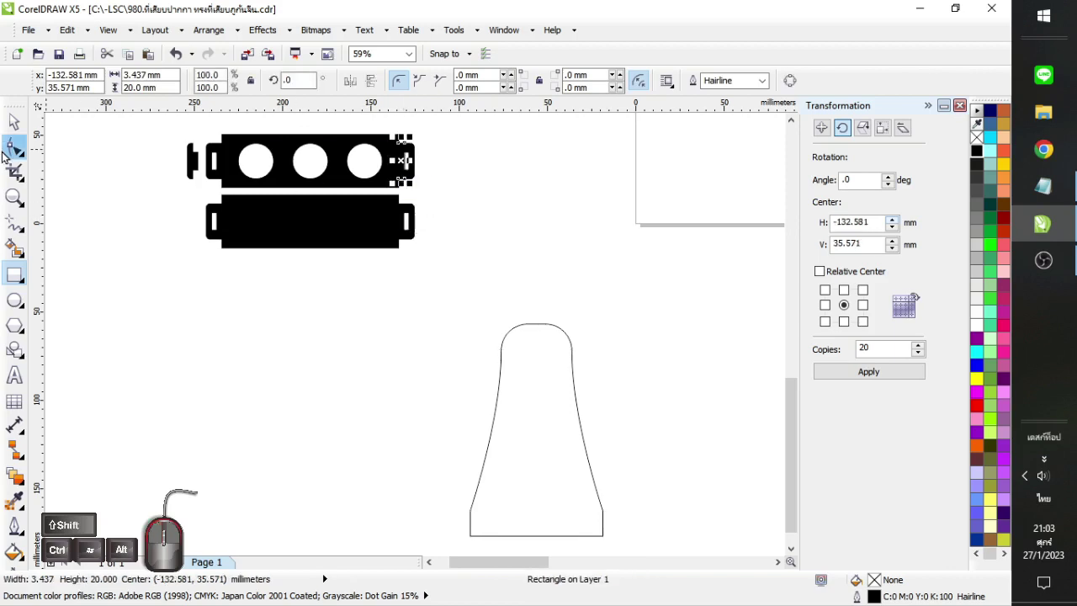
Combine the three slot rectangles into the new side-panel outline as cut-outs
click(397, 147)
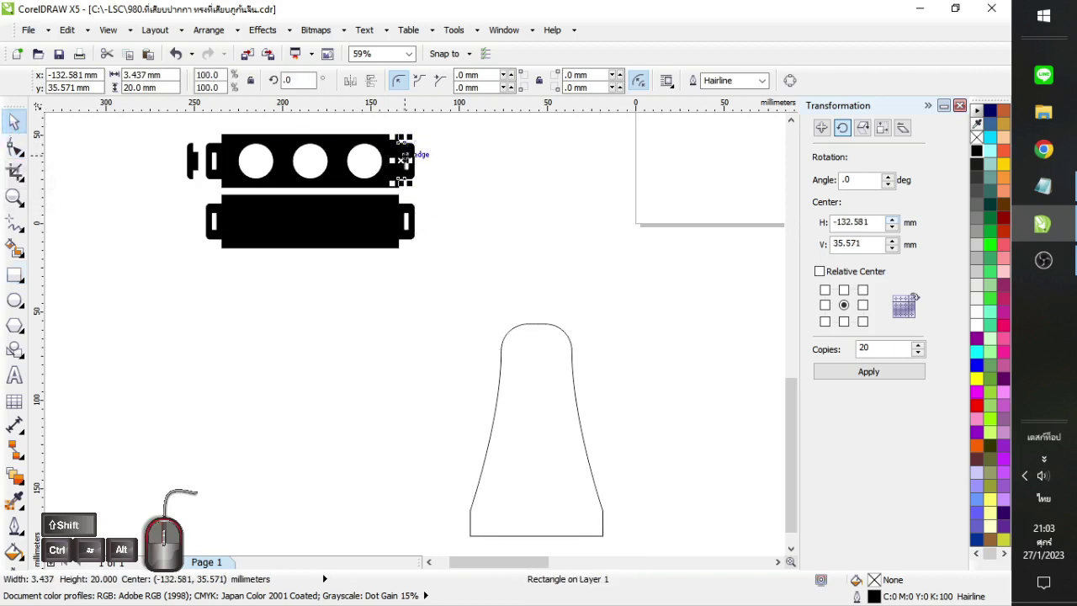
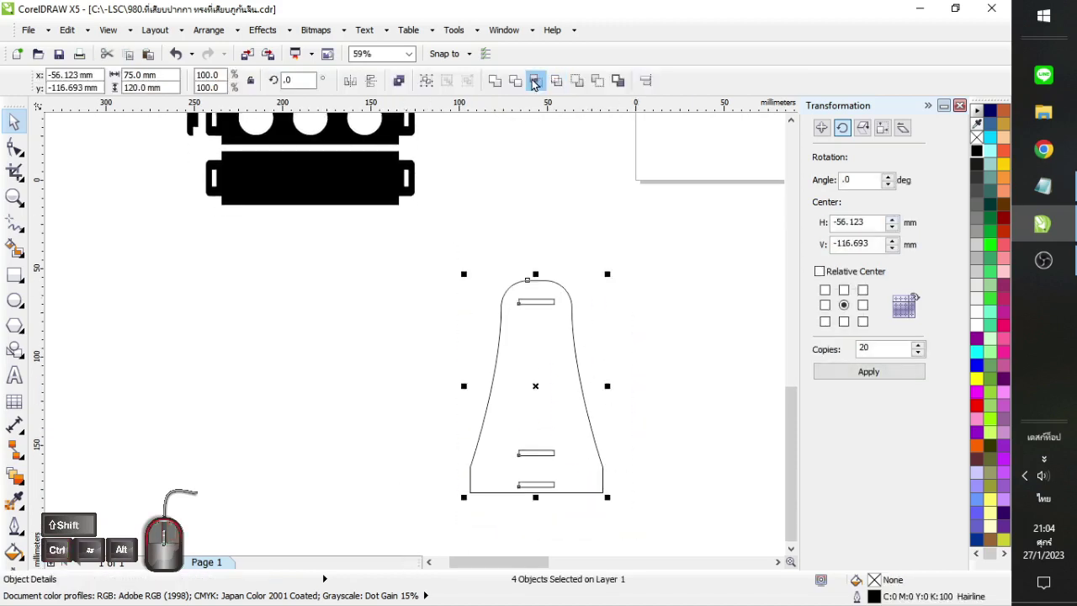
click(408, 77)
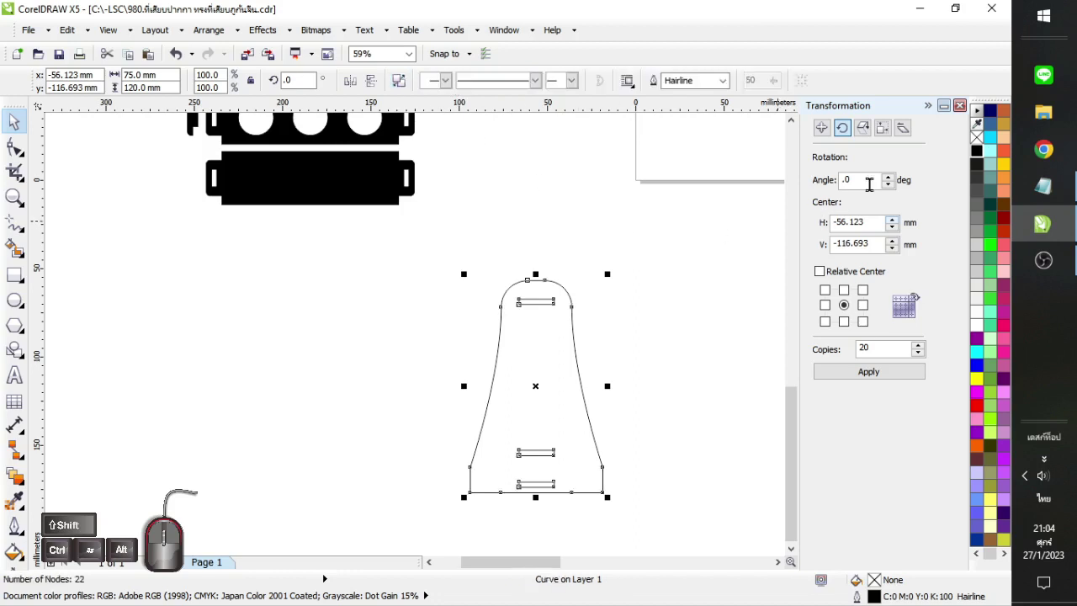
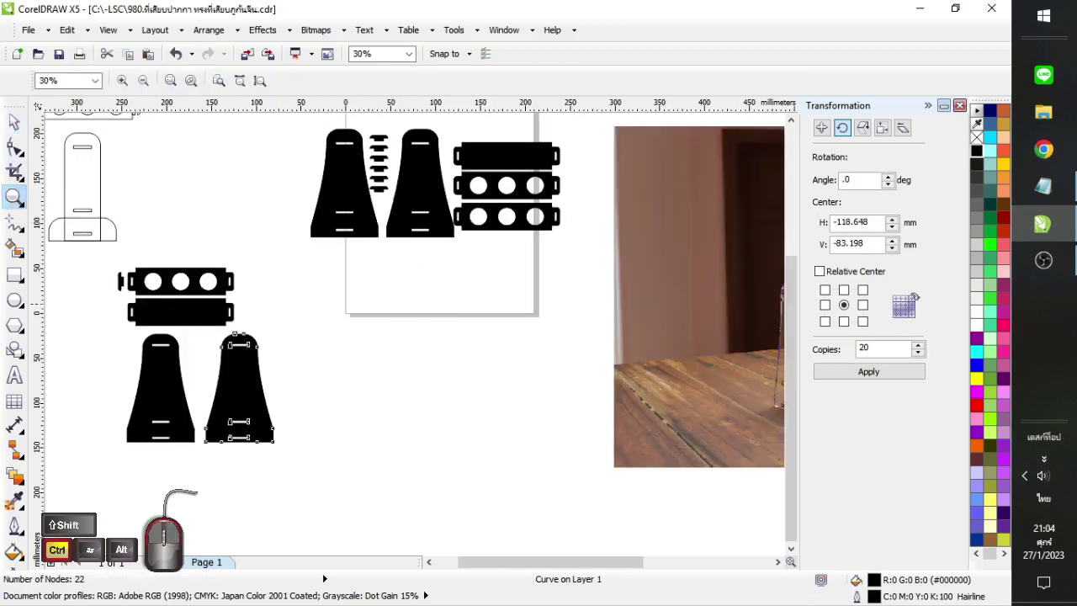
Fill the new side panel black and place it beside its twin
click(228, 283)
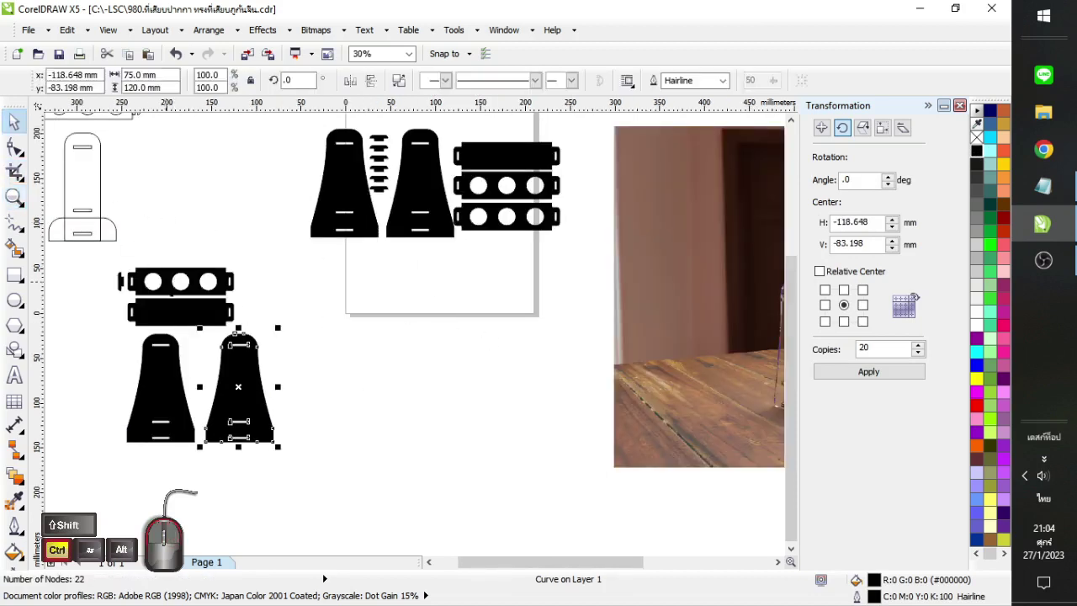
click(228, 282)
right_click(228, 283)
Duplicate the holed shelf piece and six small tabs beside the shelves, then deselect
drag(252, 427, 139, 311)
click(139, 311)
right_click(138, 311)
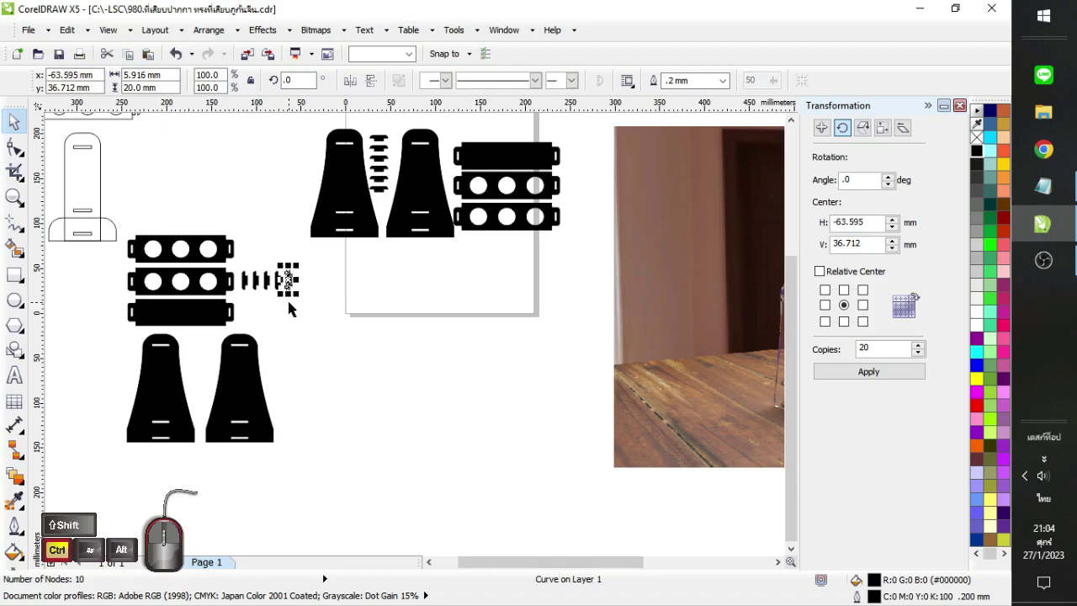
click(140, 311)
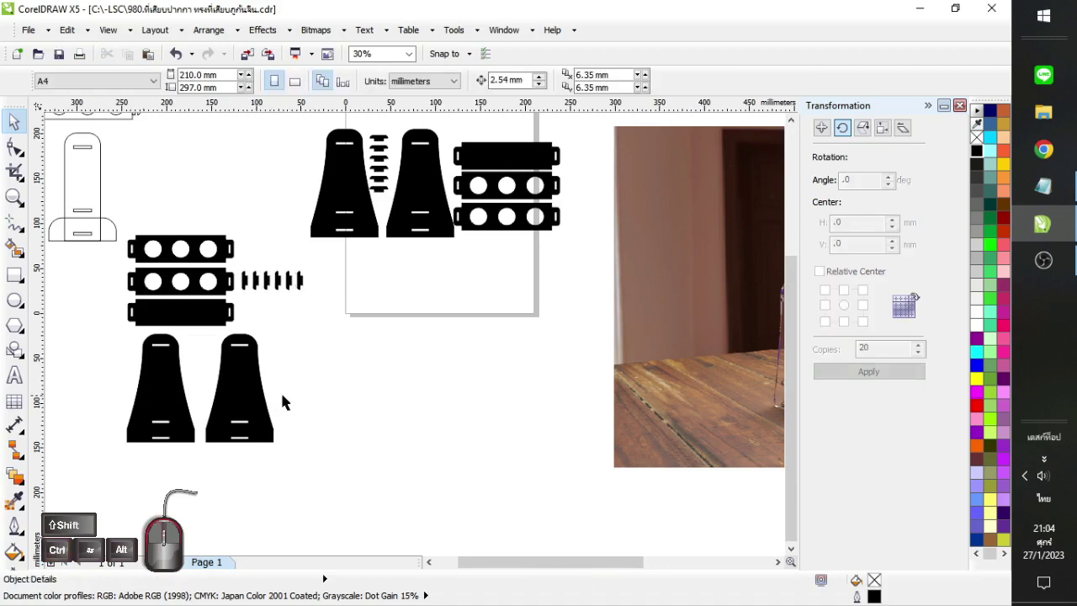